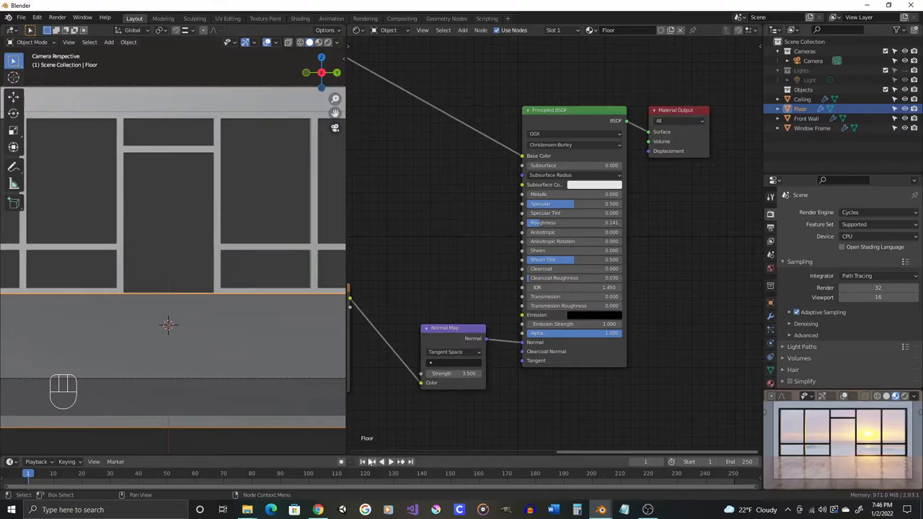
- Return the main area from the floor's shader nodes to the 3D scene view
click(393, 461)
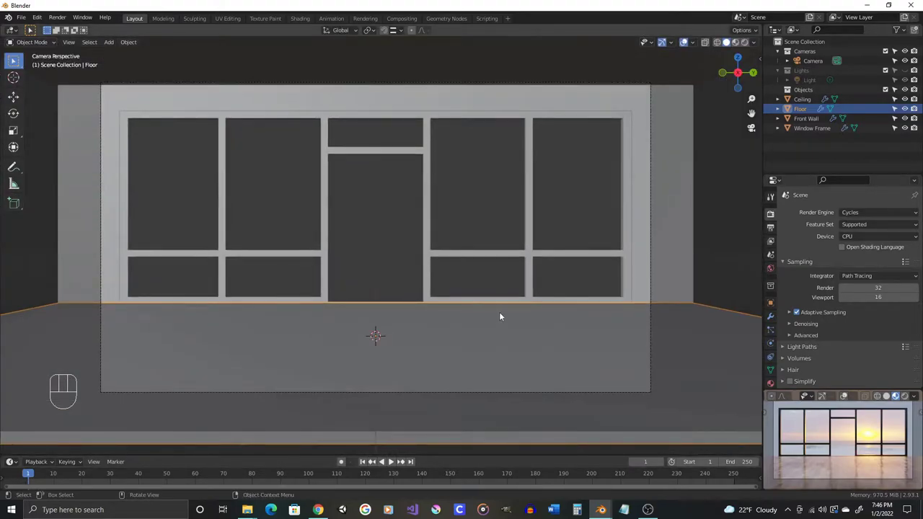
- Lower the sunrise HDRI environment Strength to 0.500 in the World settings
middle_click(524, 317)
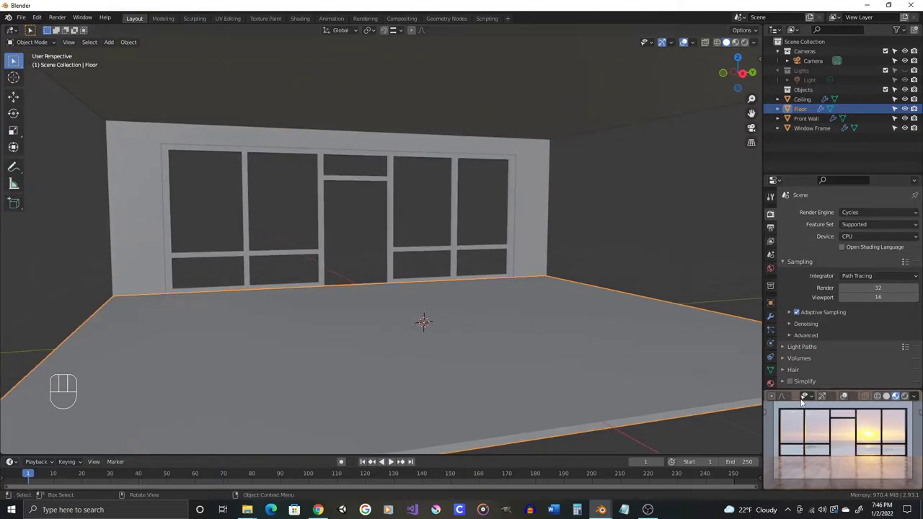
click(393, 461)
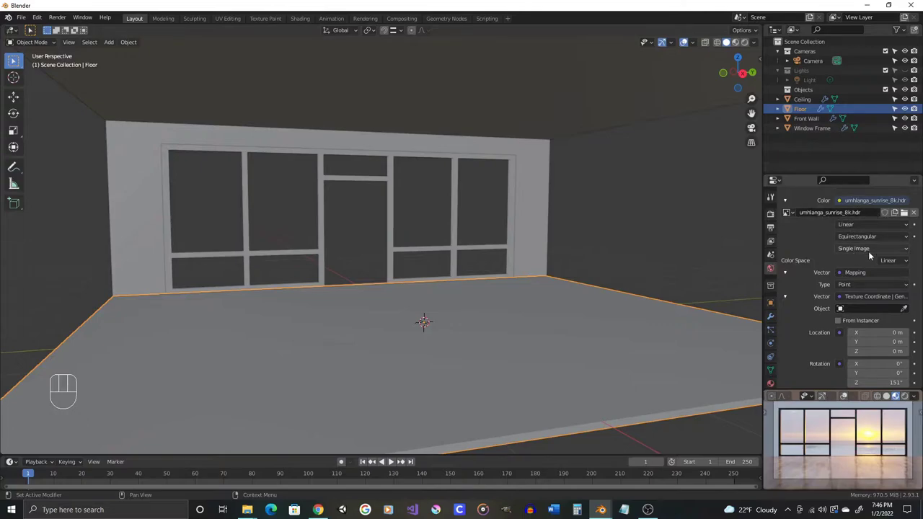
click(392, 461)
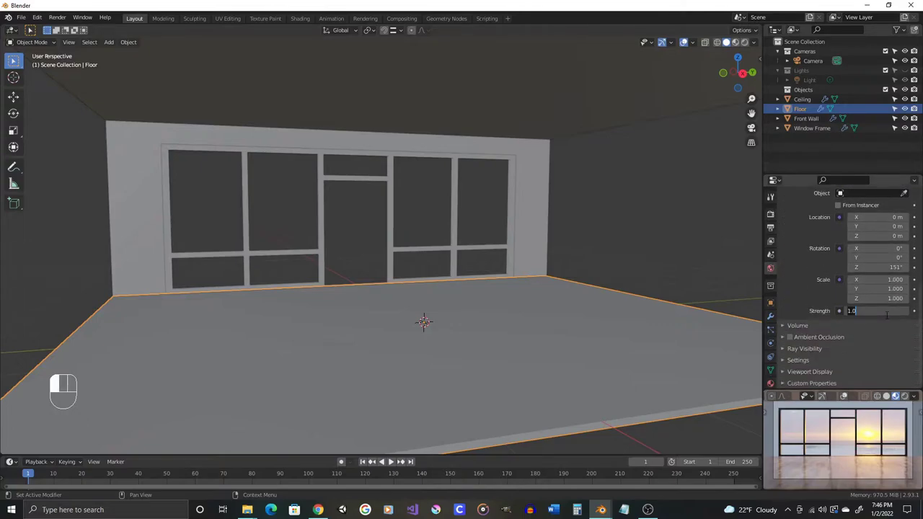
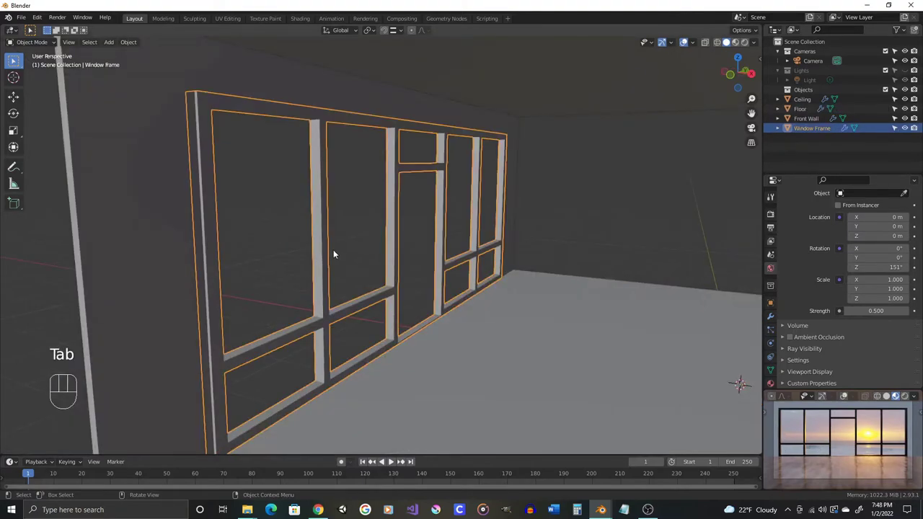
- Separate the window frame's pane faces into a new object, Window Frame.001
key(Tab)
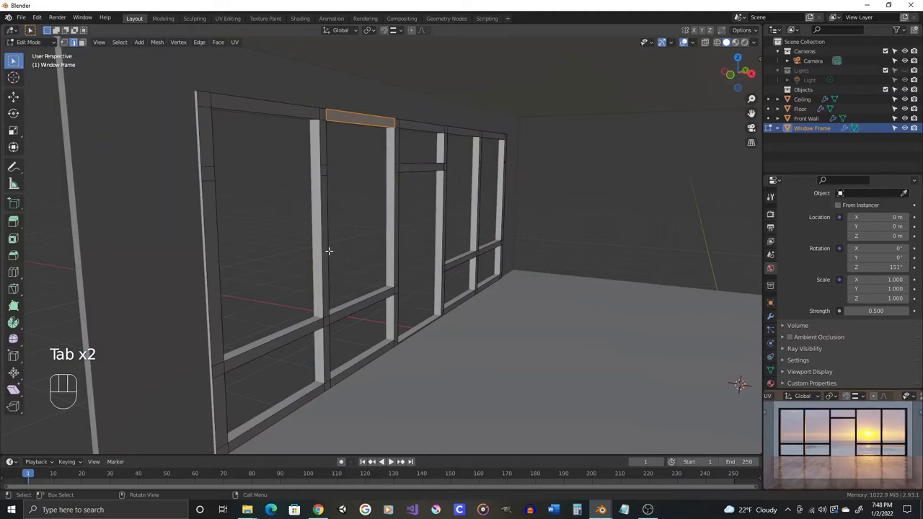
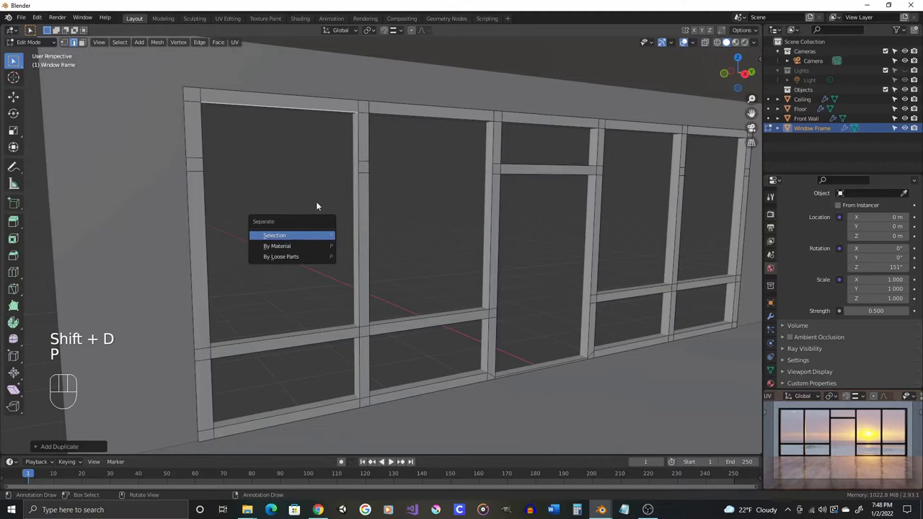
key(Tab)
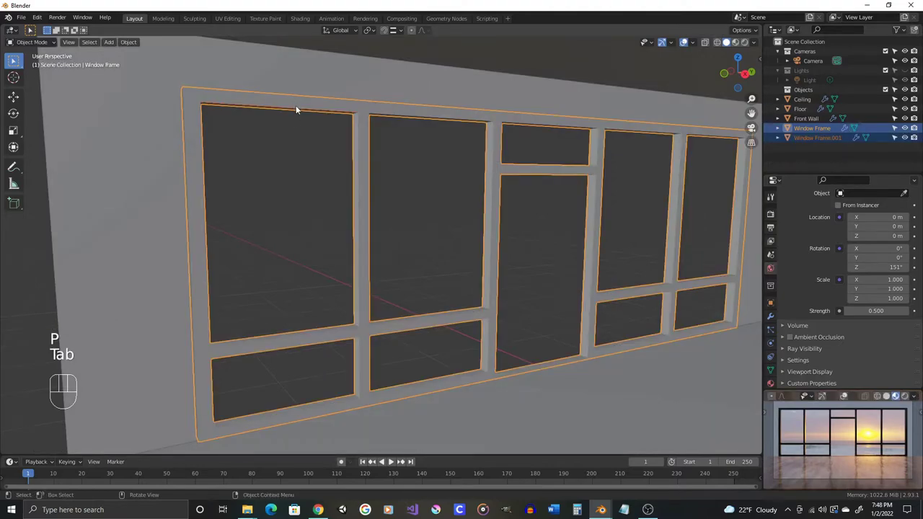
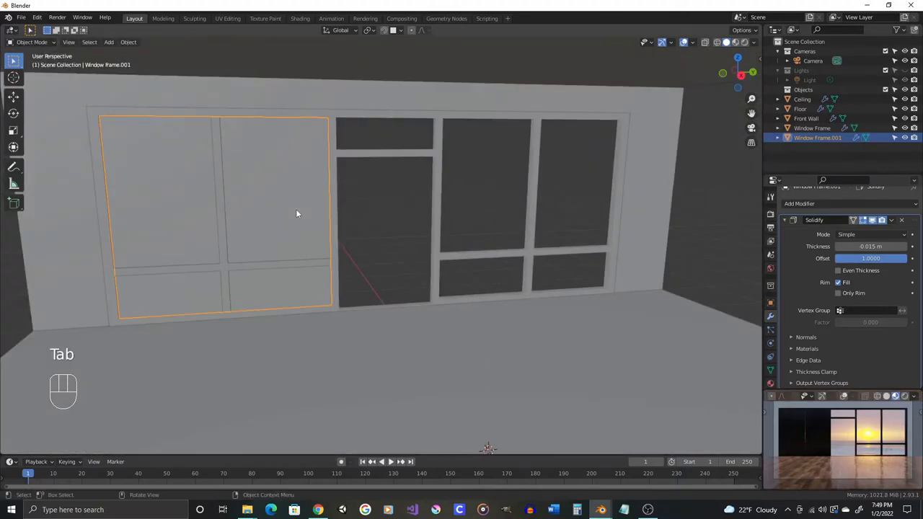
- Duplicate the pane object as Window Frame.002 and slide it over the right-hand window
key(shift+d)
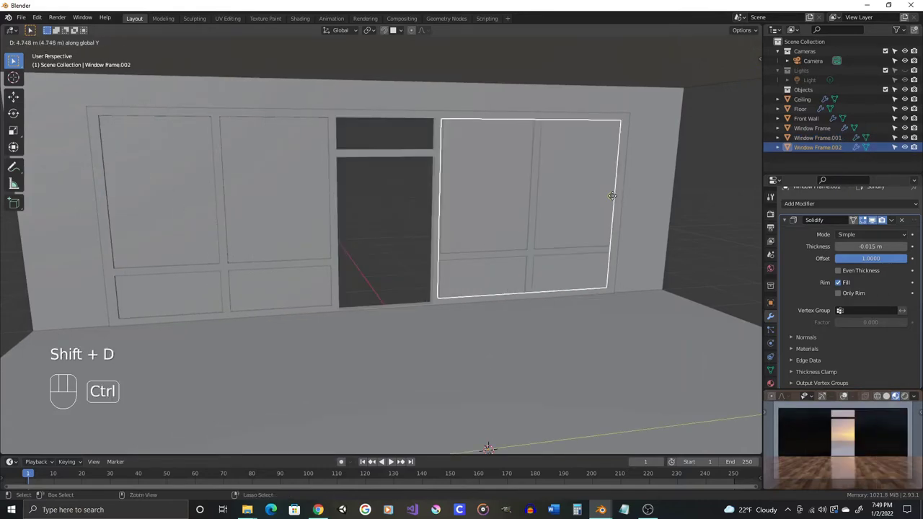
drag(494, 187, 515, 230)
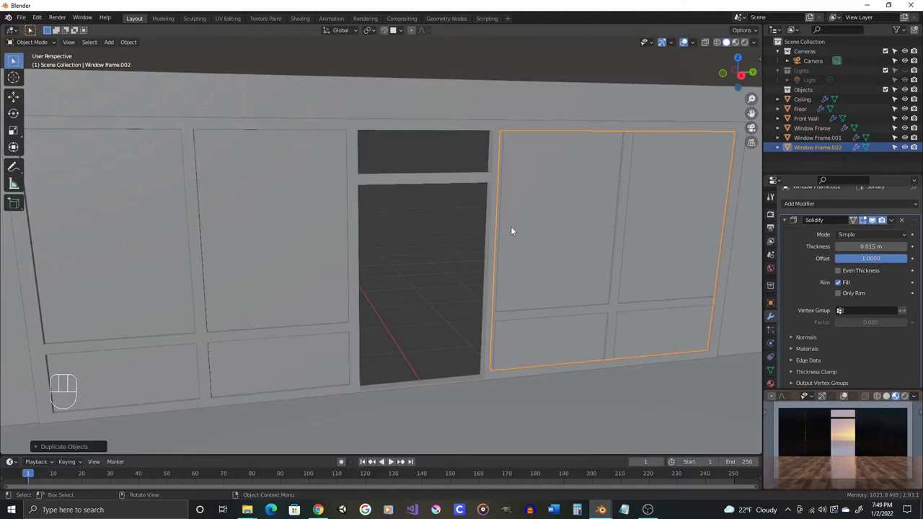
key(Tab)
- Duplicate the left pane object as Window Frame.003 for another window opening
middle_click(399, 235)
drag(376, 231, 351, 211)
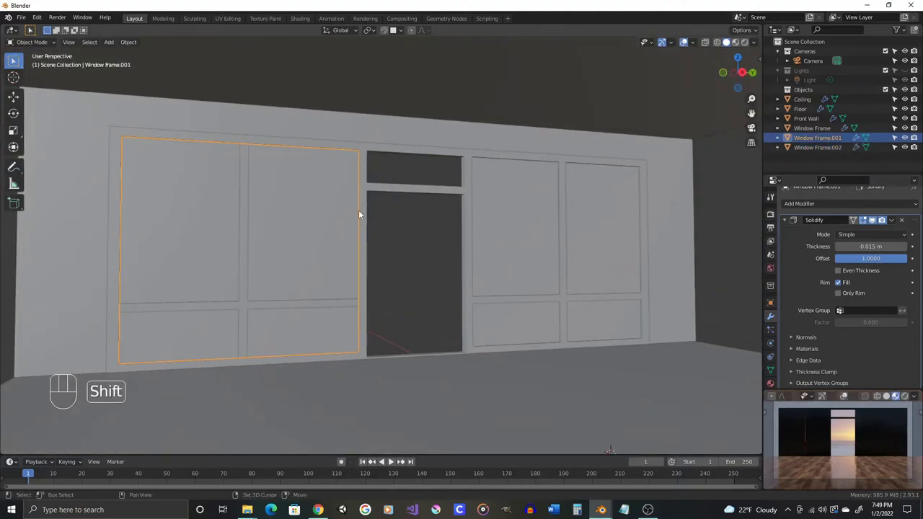
key(shift+d)
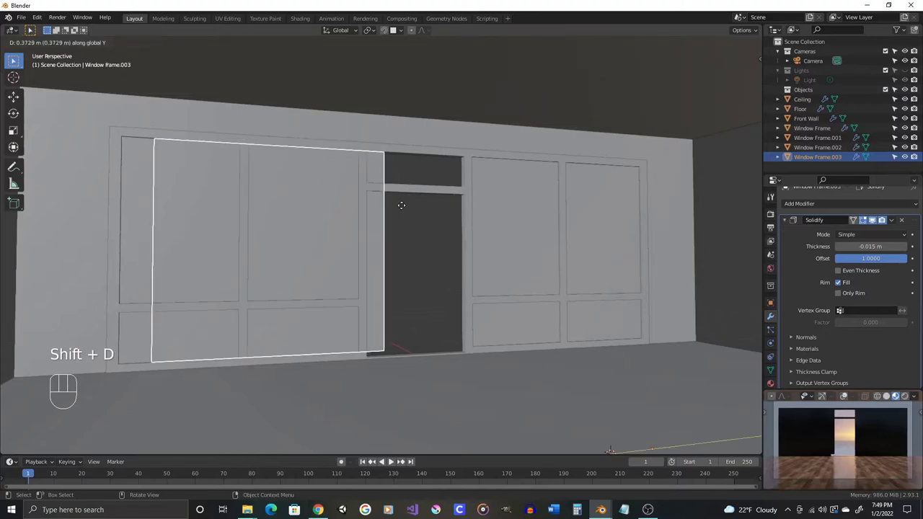
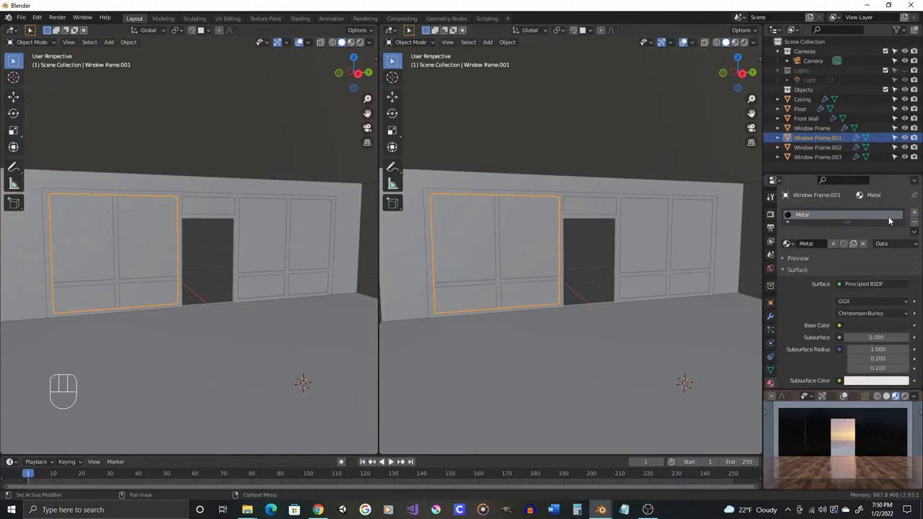
- Give Window Frame.001 a new material named Windows and bring up its node tree
drag(917, 227, 908, 219)
drag(847, 248, 822, 244)
drag(840, 220, 823, 241)
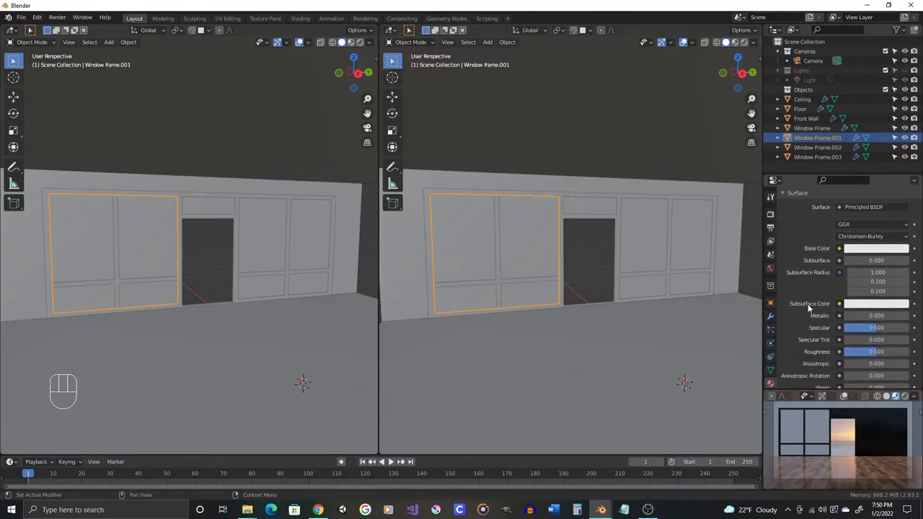
drag(393, 38, 422, 121)
- Replace the Principled BSDF with Glass BSDF, Transparent BSDF and Mix Shader nodes
key(n)
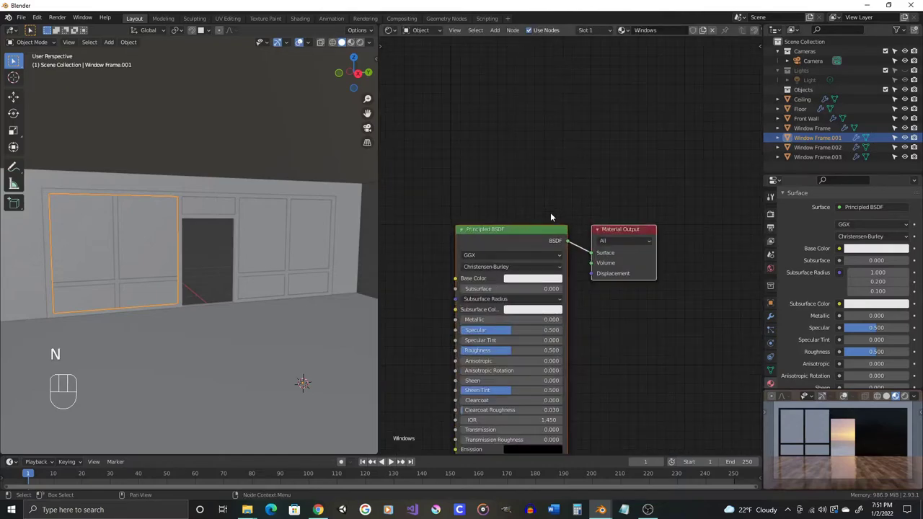
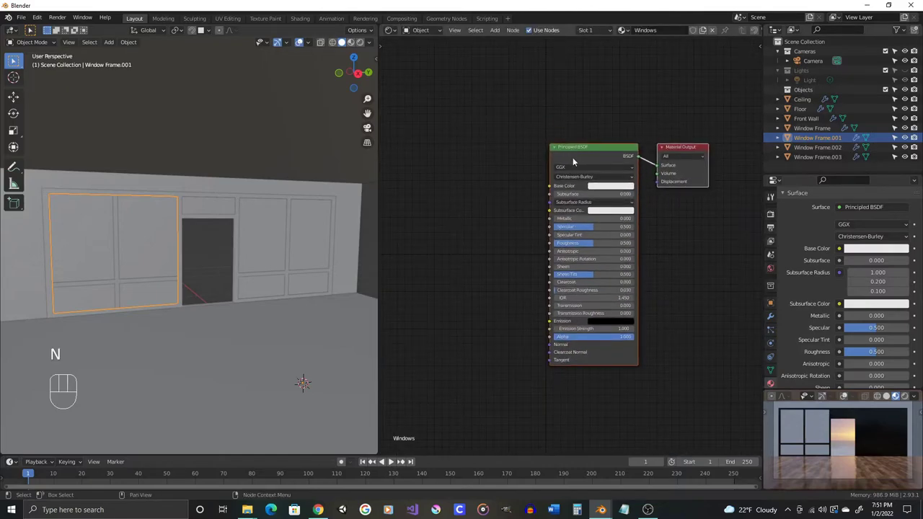
key(x)
key(shift+a)
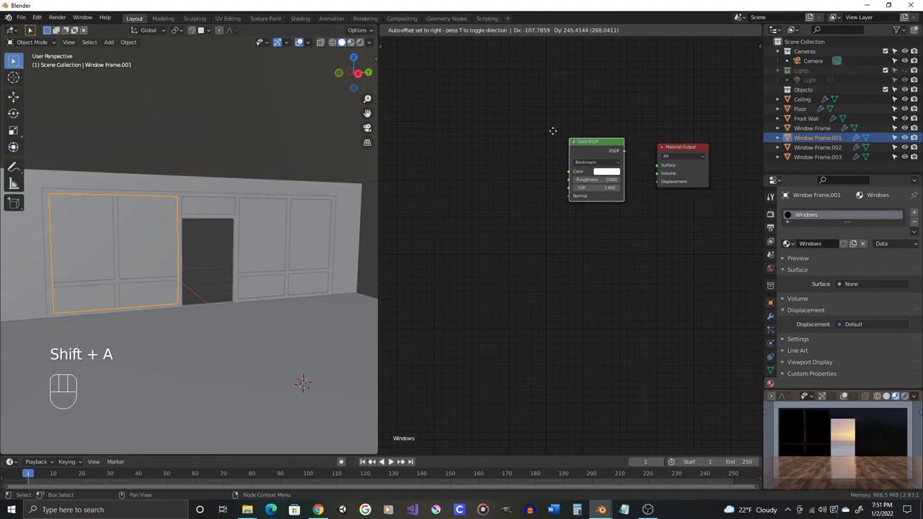
key(shift+a)
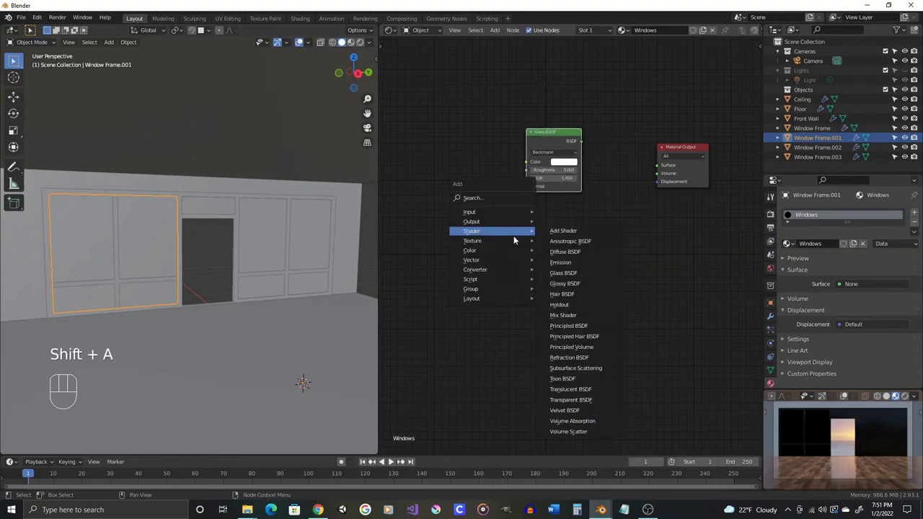
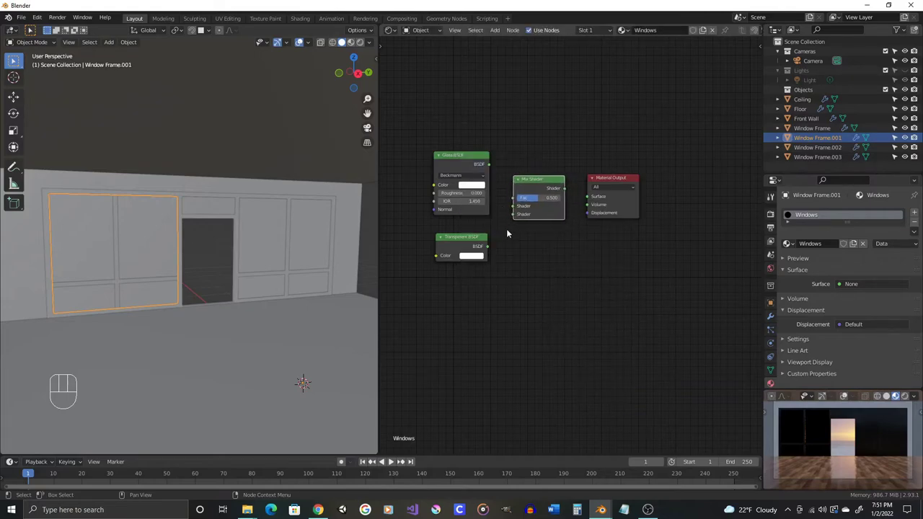
- Wire Glass and Transparent BSDFs into the Mix Shader and feed it to the material output
drag(493, 249, 519, 216)
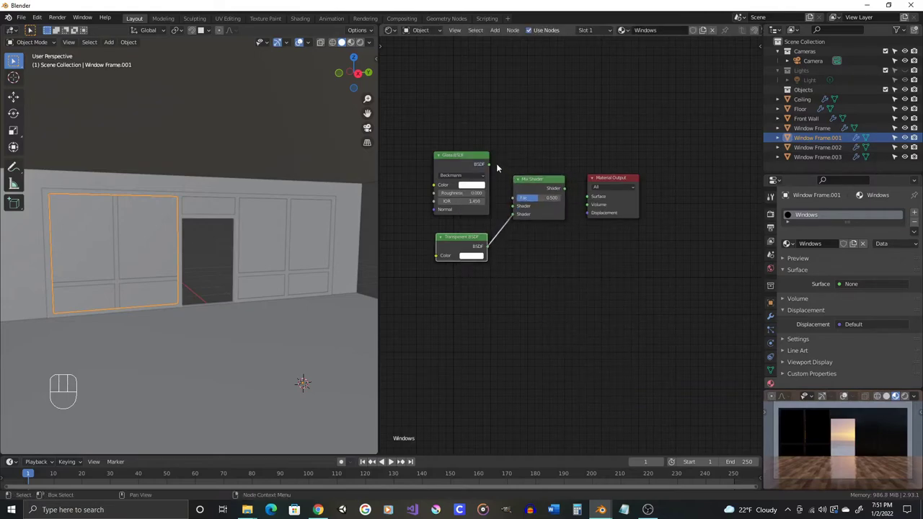
drag(492, 166, 519, 211)
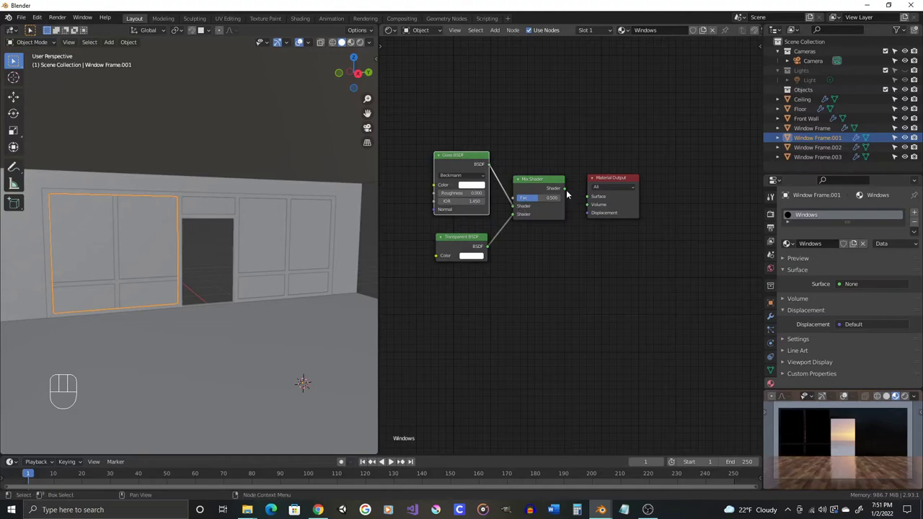
drag(568, 191, 603, 215)
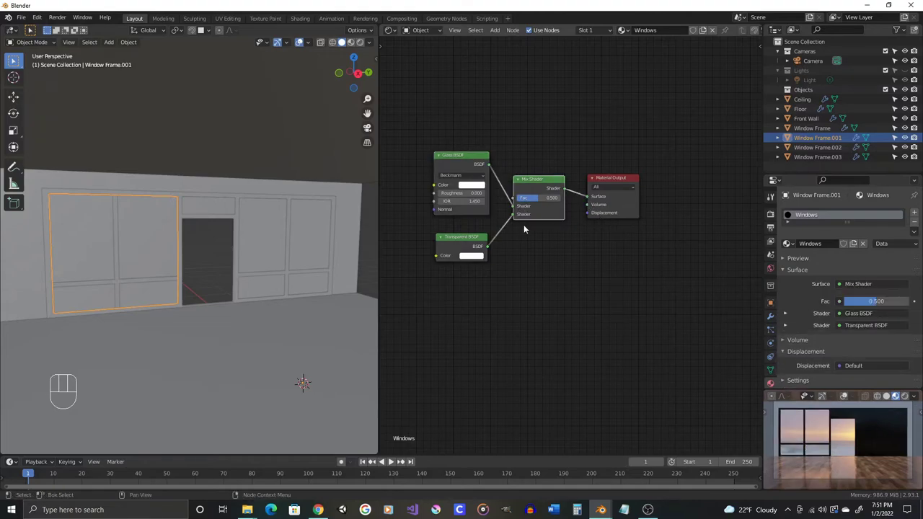
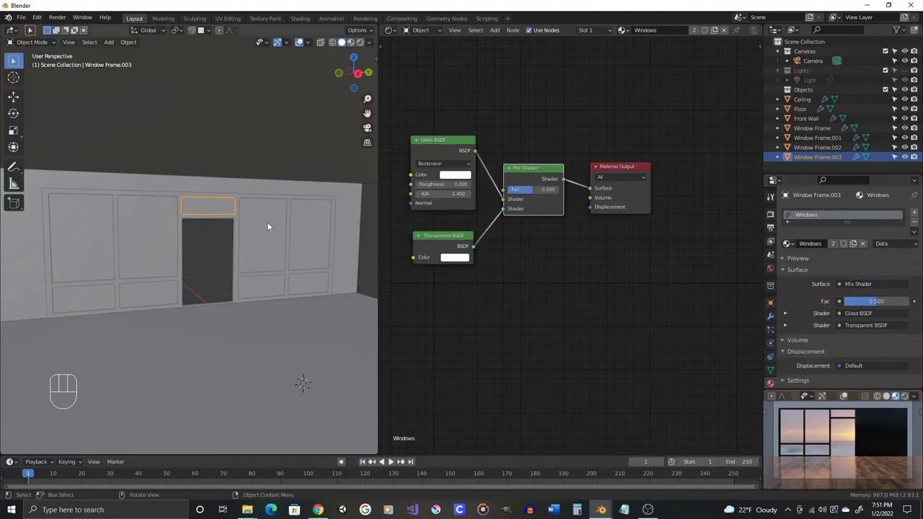
- Assign the Windows glass material to Window Frame.002
click(793, 247)
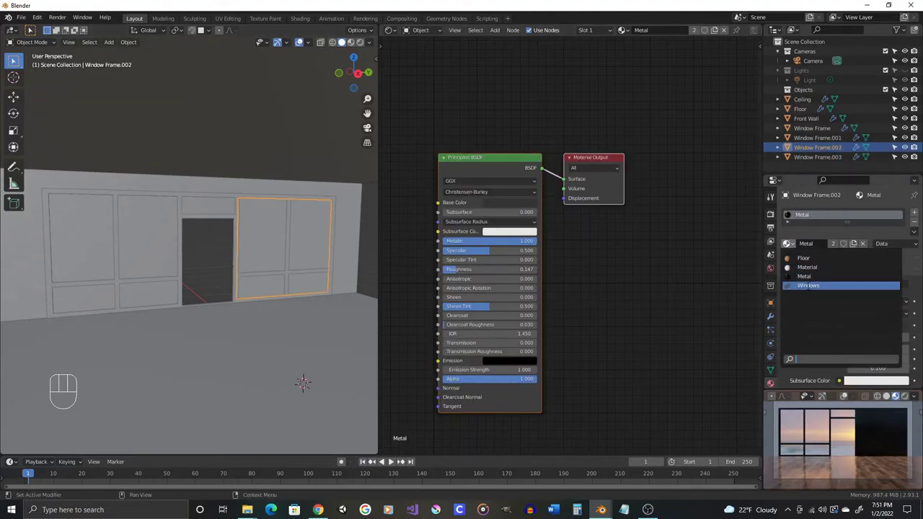
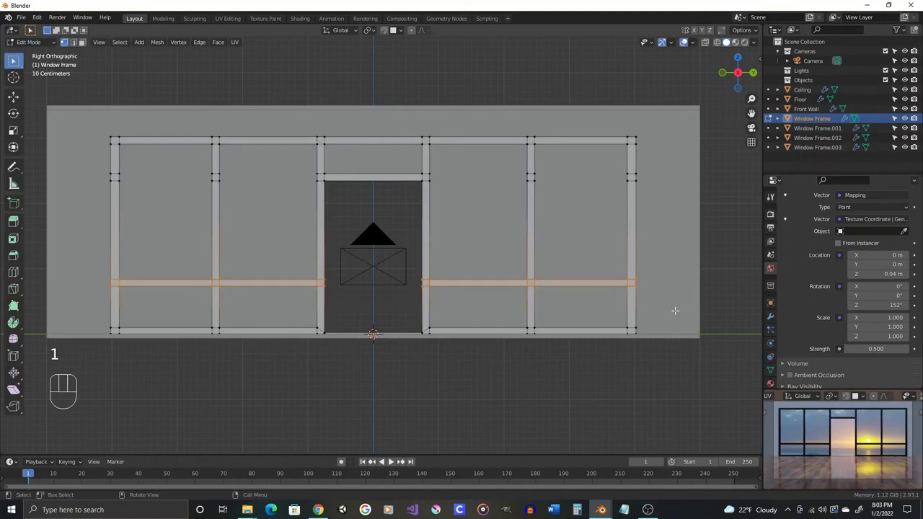
- Move the crossbar vertices straight up along Z about 0.5 m
key(g)
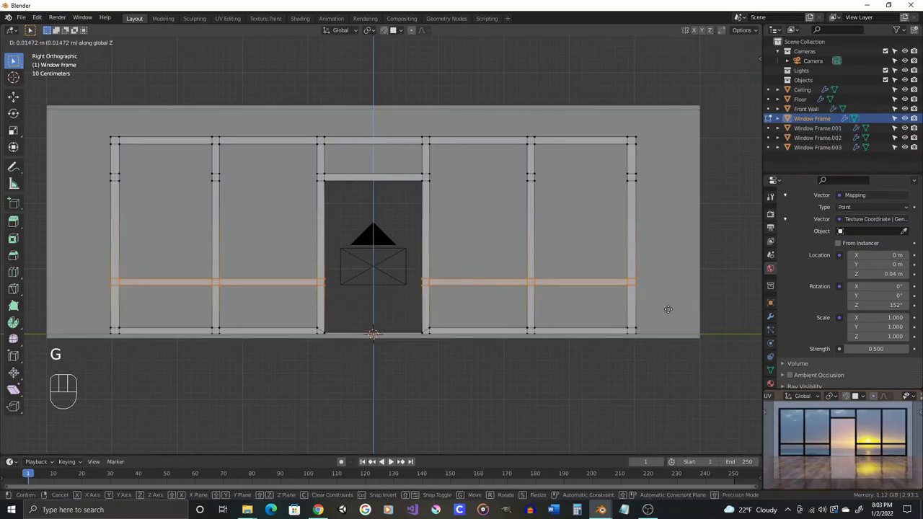